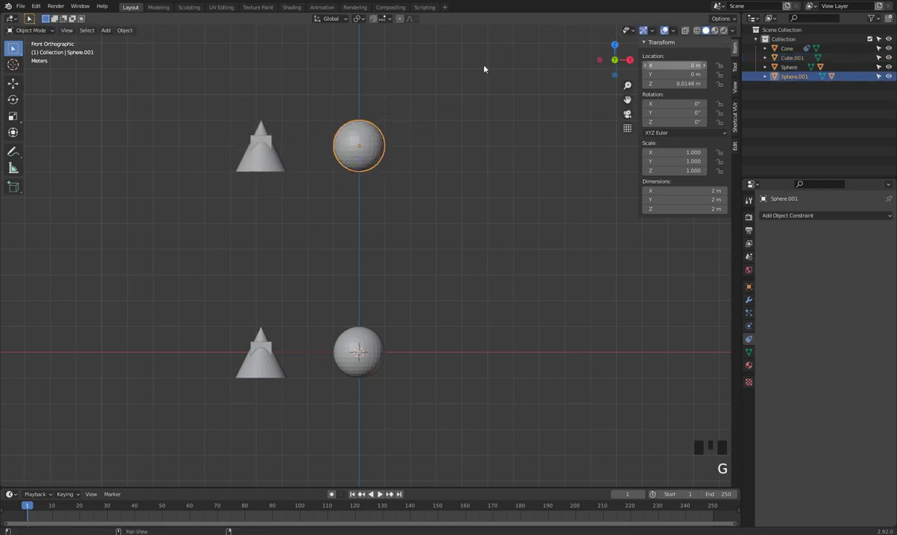
Step: Select the small cube inside the top cone and undo its accidental move
left_click(271, 147)
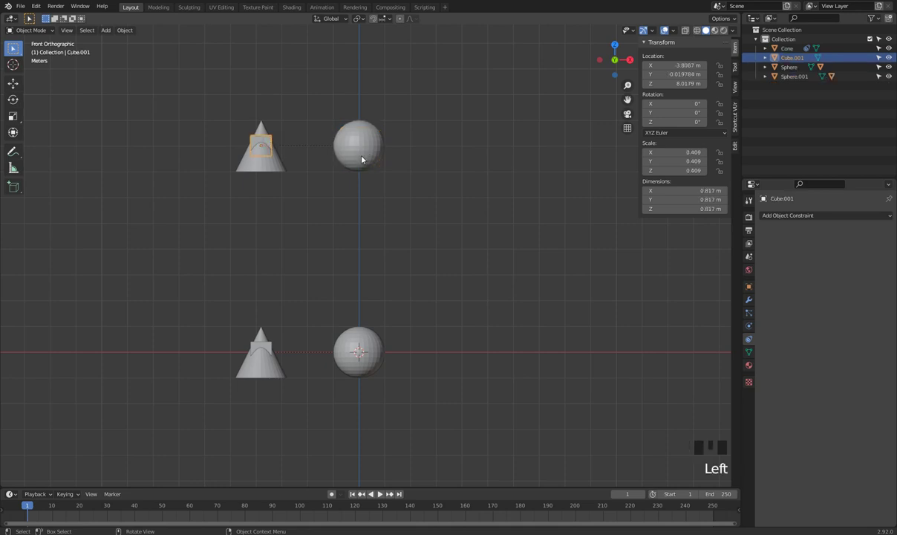
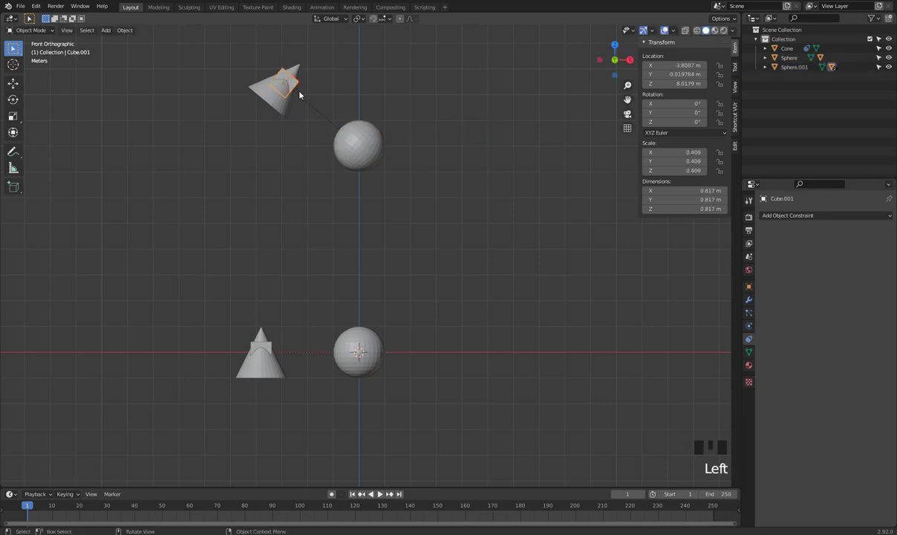
key("ctrl+z")
key("ctrl+z")
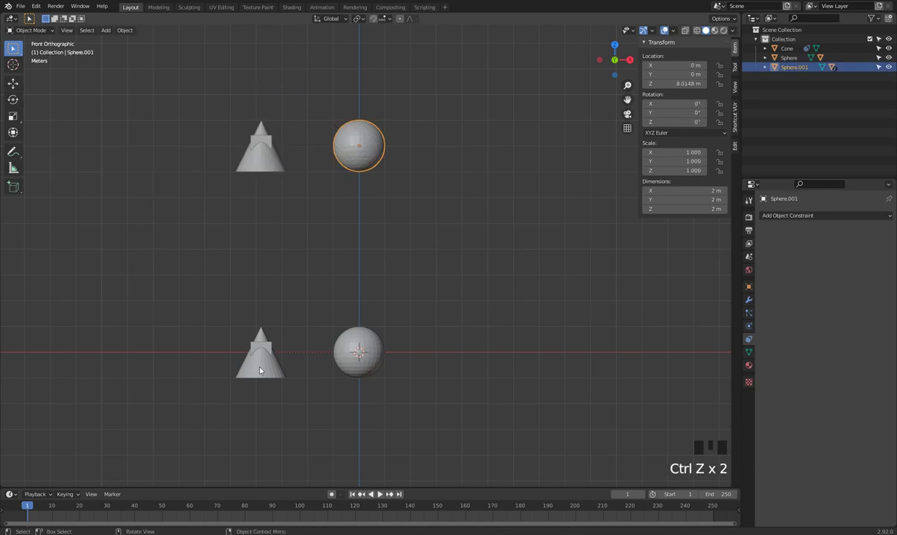
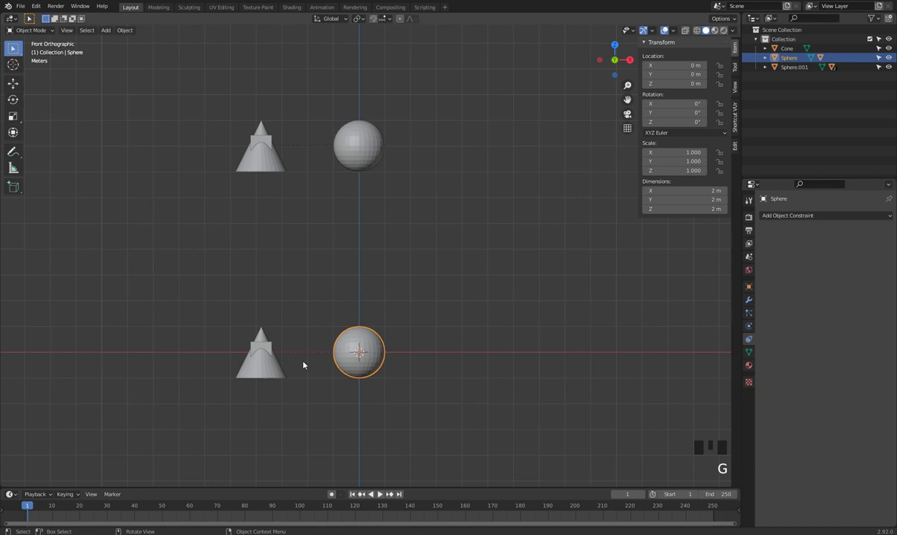
Step: Select the lower cone and the small 0.8 m cube nested inside it
left_click(269, 372)
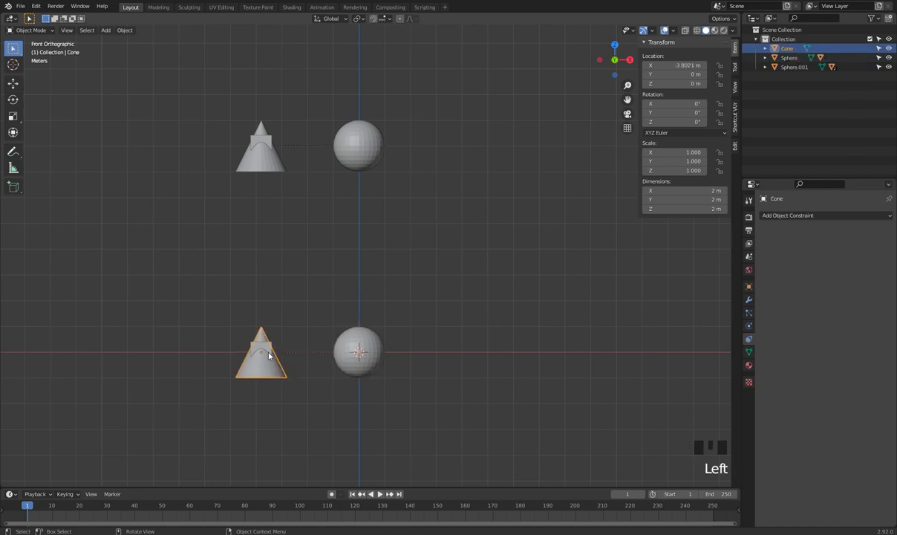
left_click(271, 343)
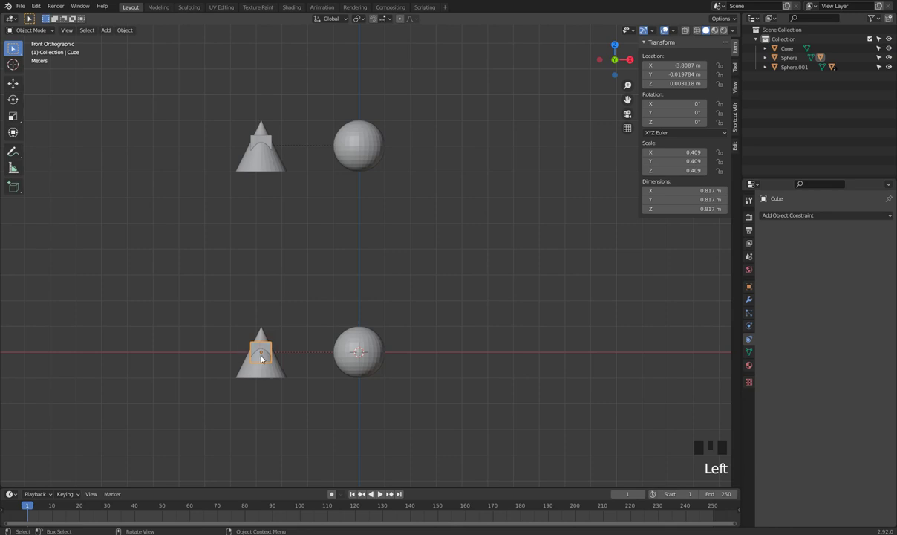
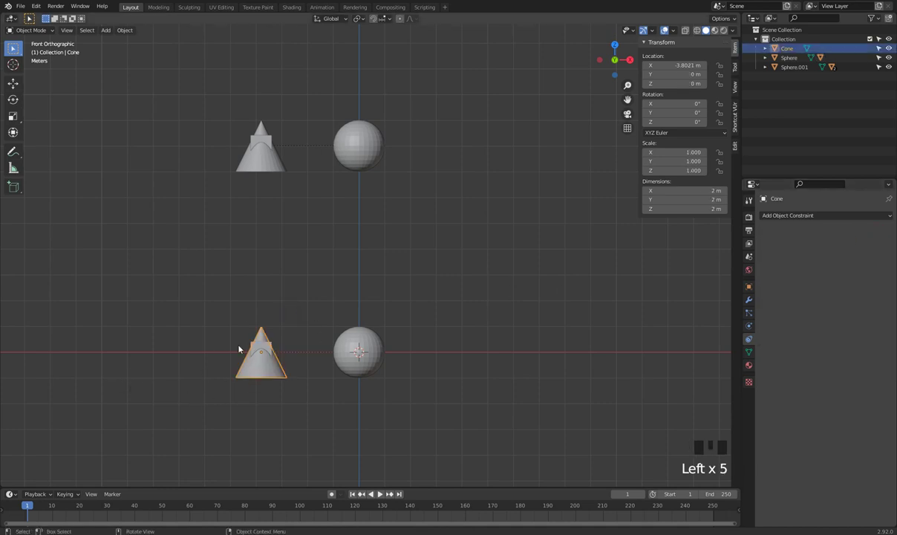
Step: Add a Copy Location constraint targeting Cube to the lower cone, then select the lower sphere
left_click_drag(830, 218, 766, 253)
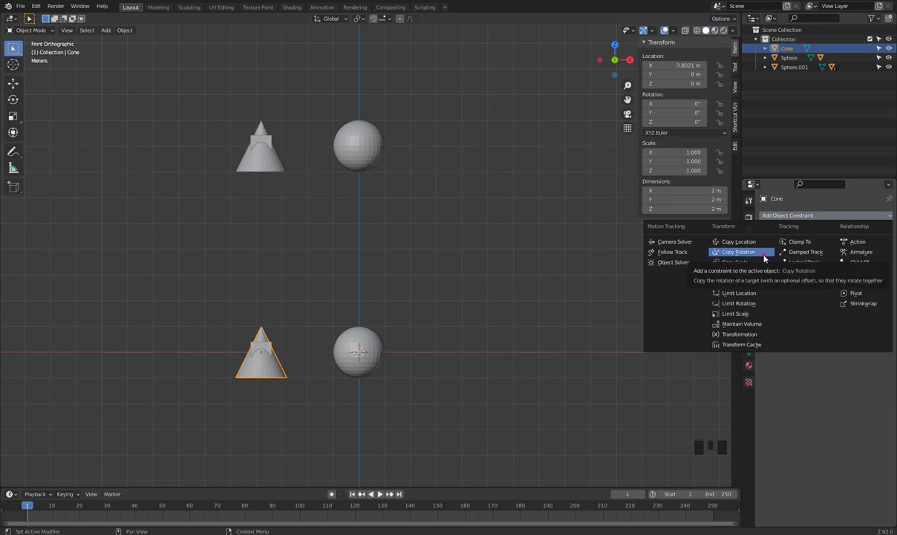
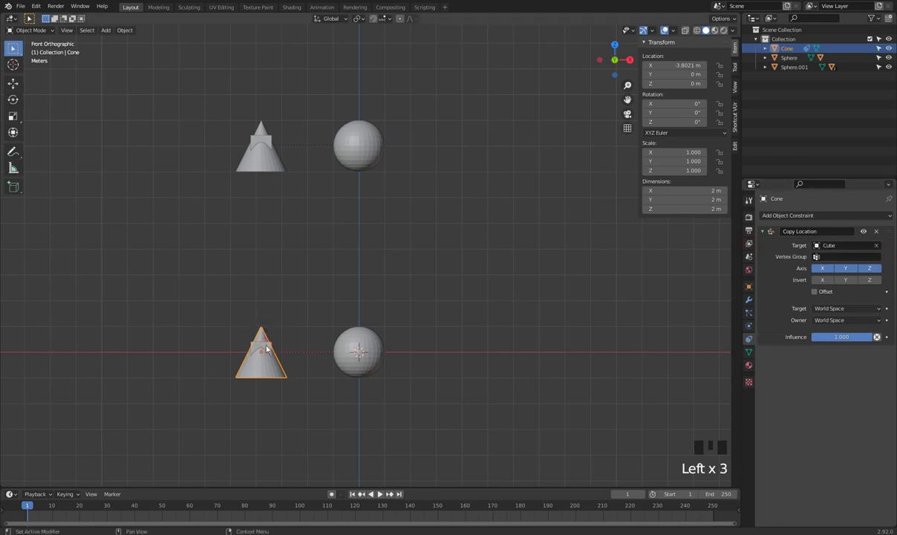
left_click(352, 342)
key("r")
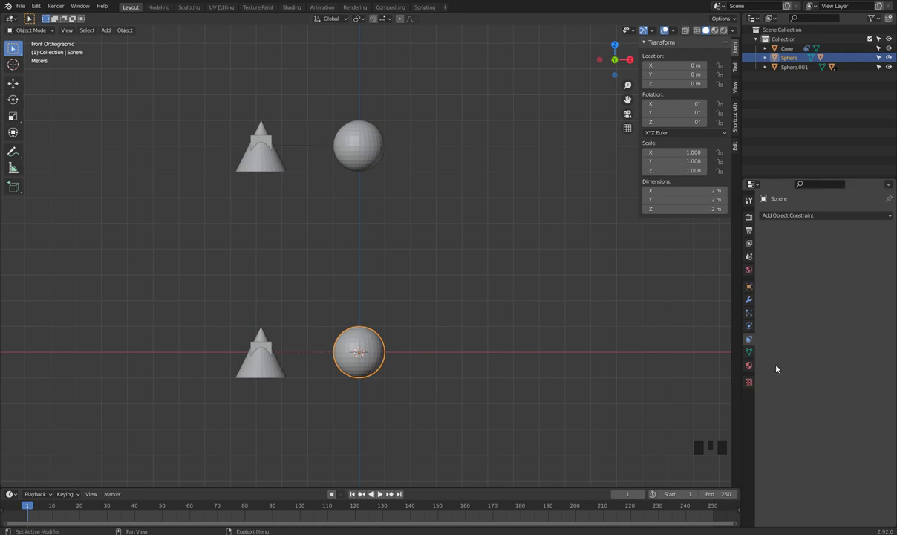
left_click_drag(816, 211, 749, 240)
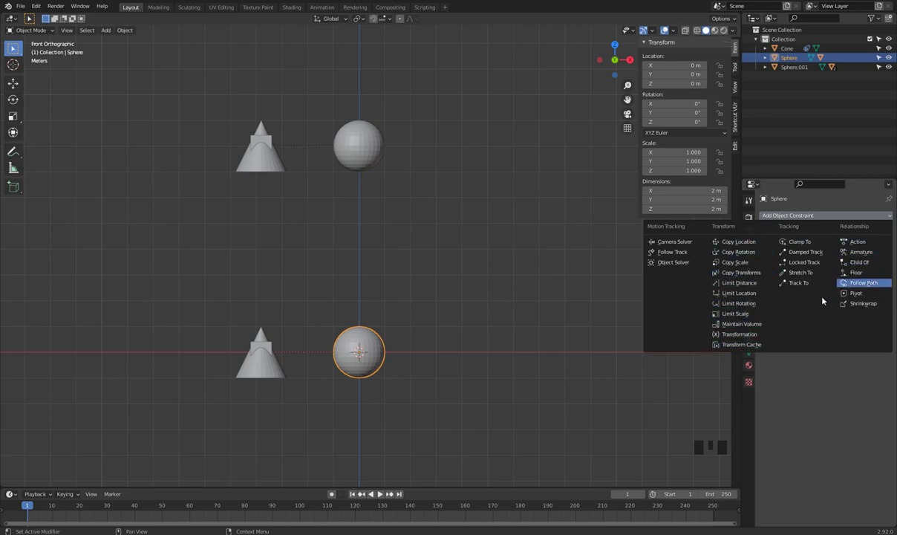
left_click_drag(856, 213, 726, 284)
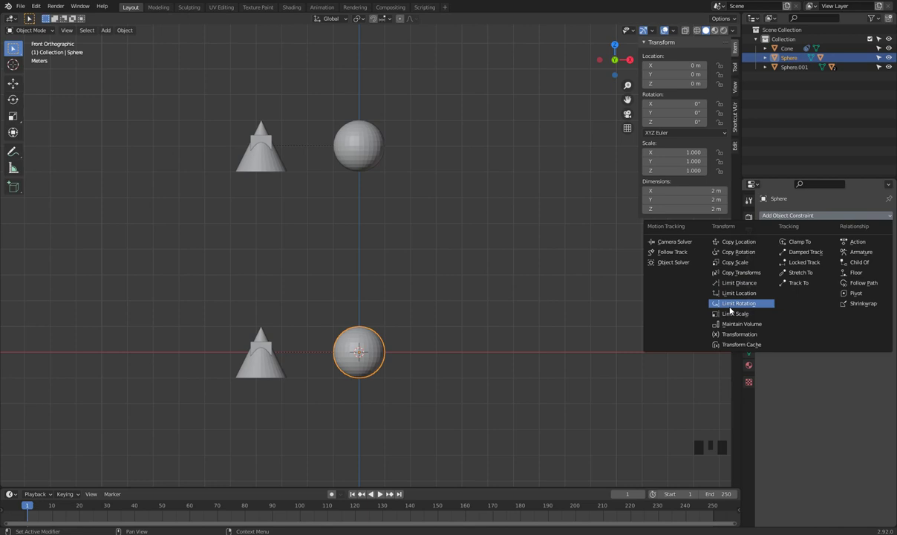
left_click(483, 342)
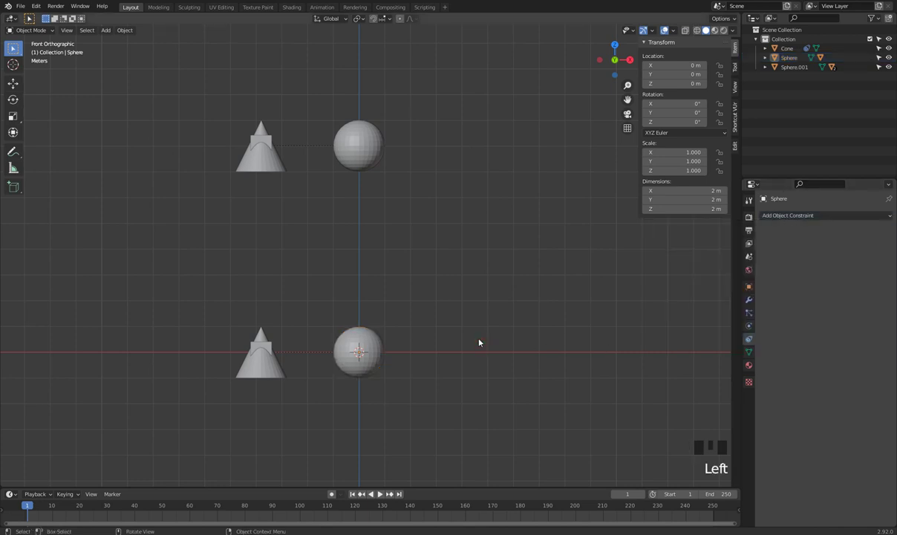